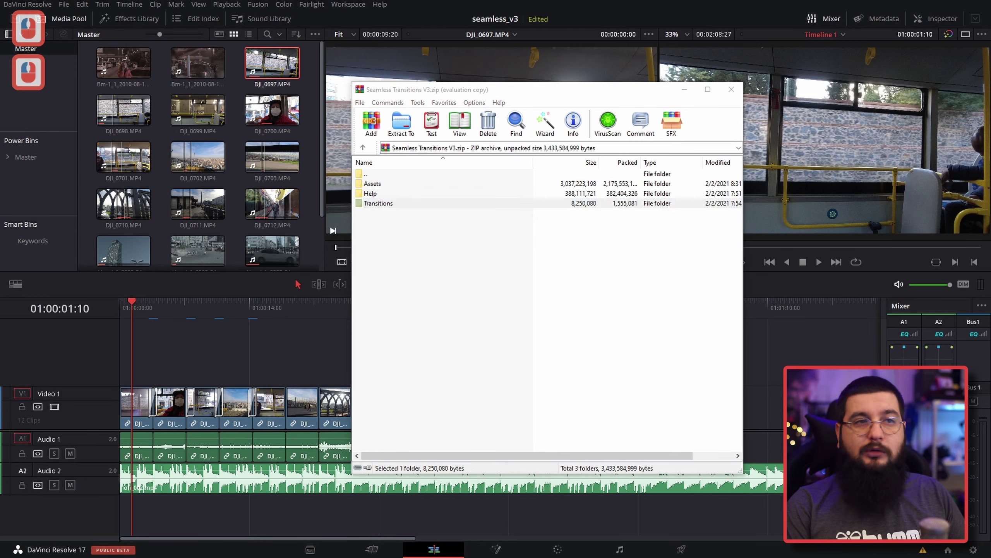
Step: Close the Seamless Transitions V3 archive, leaving the V3 folder in File Explorer
left_click(709, 79)
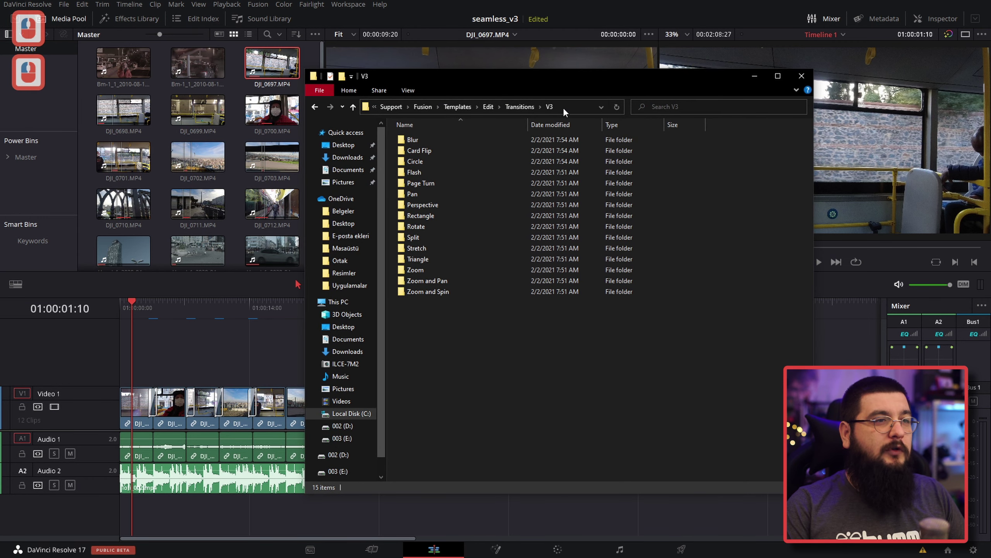
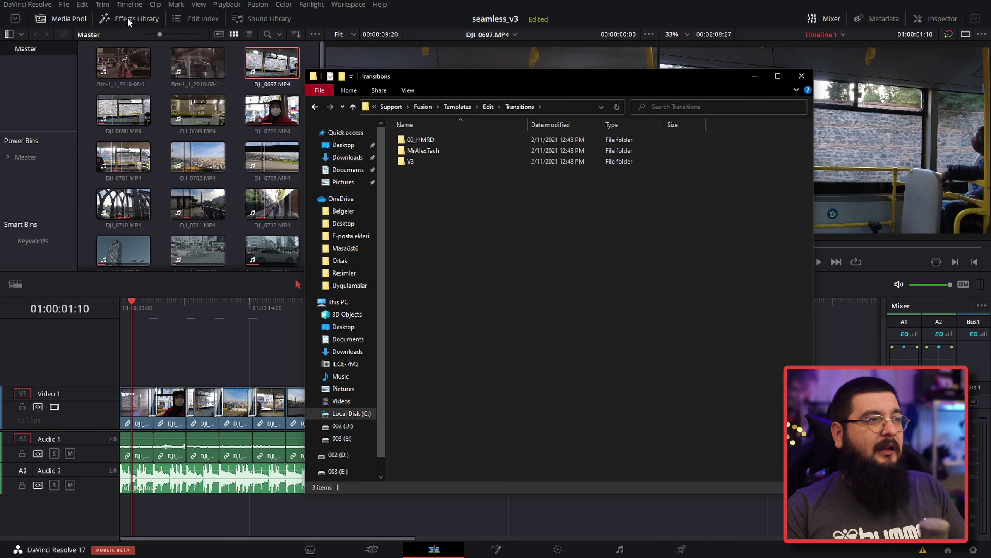
Step: Return to the Edit page and show the built-in Video Transitions list in Effects Library
left_click(132, 22)
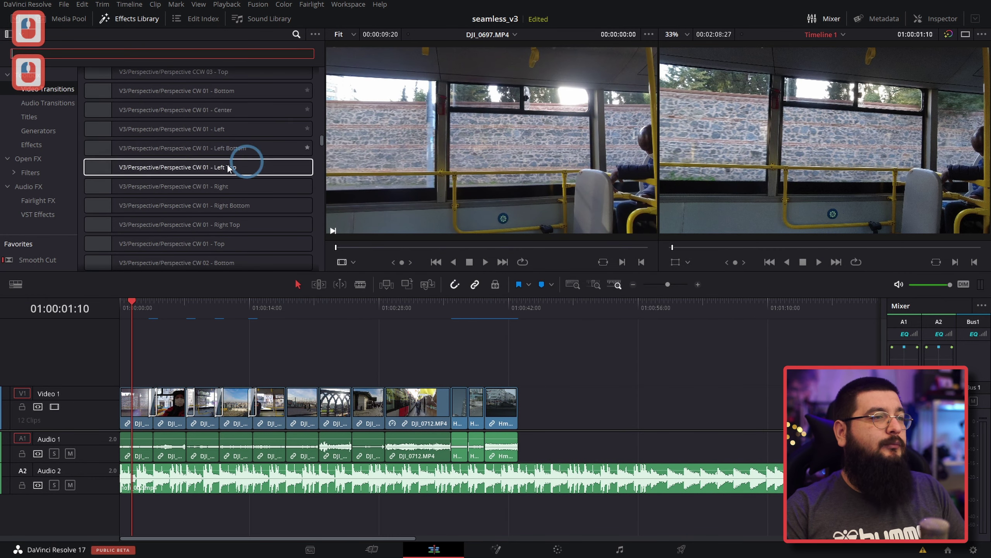
left_click(67, 92)
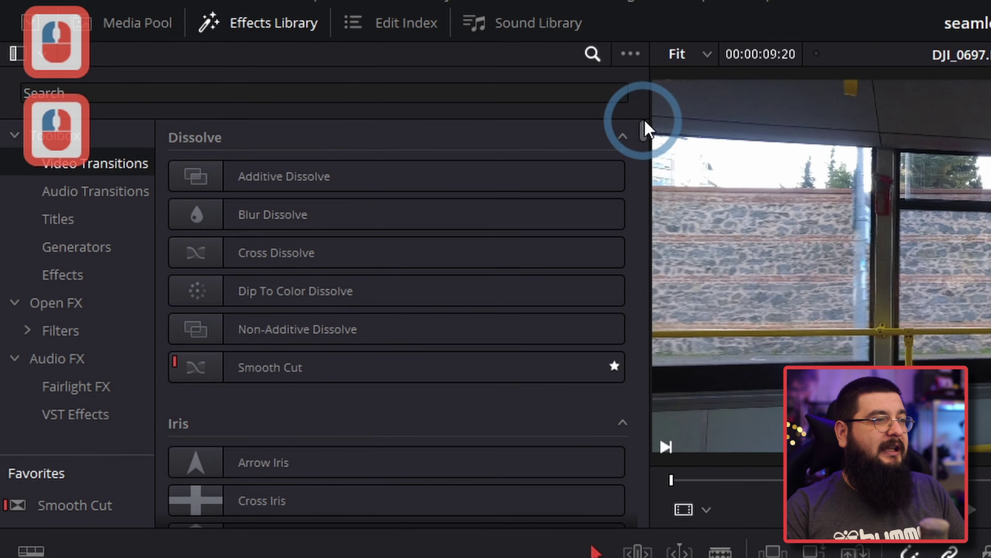
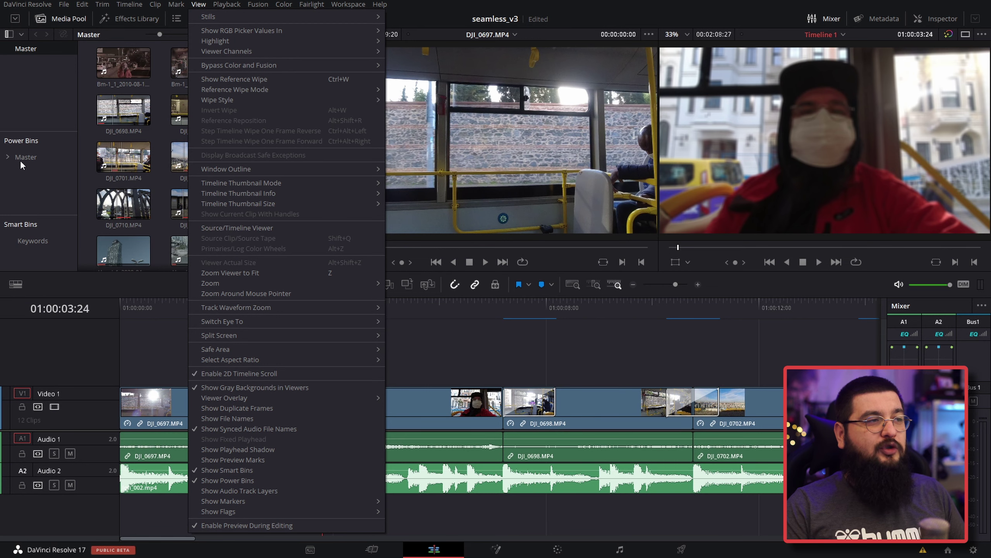
Step: Close the view options and show the imported assets bin in the Media Pool
left_click(21, 185)
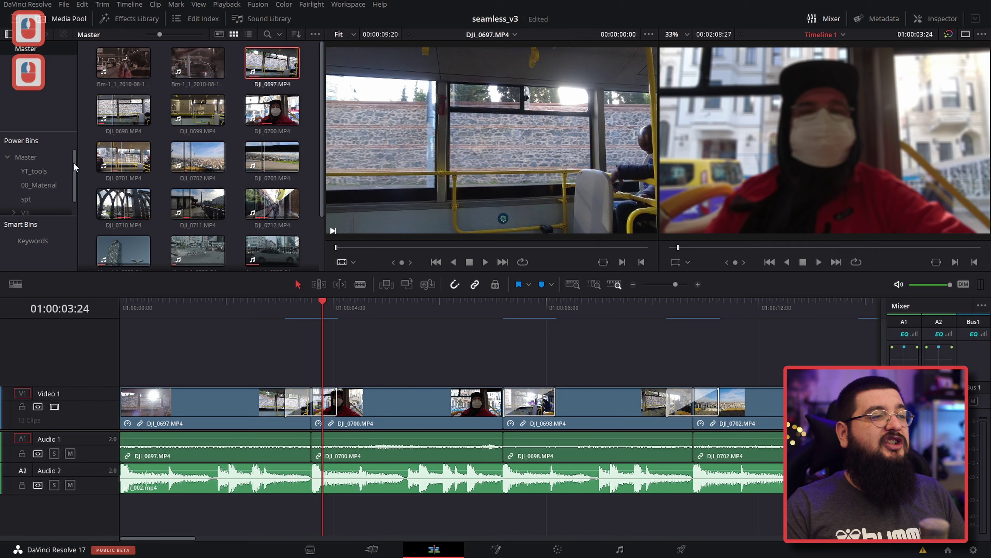
left_click(70, 187)
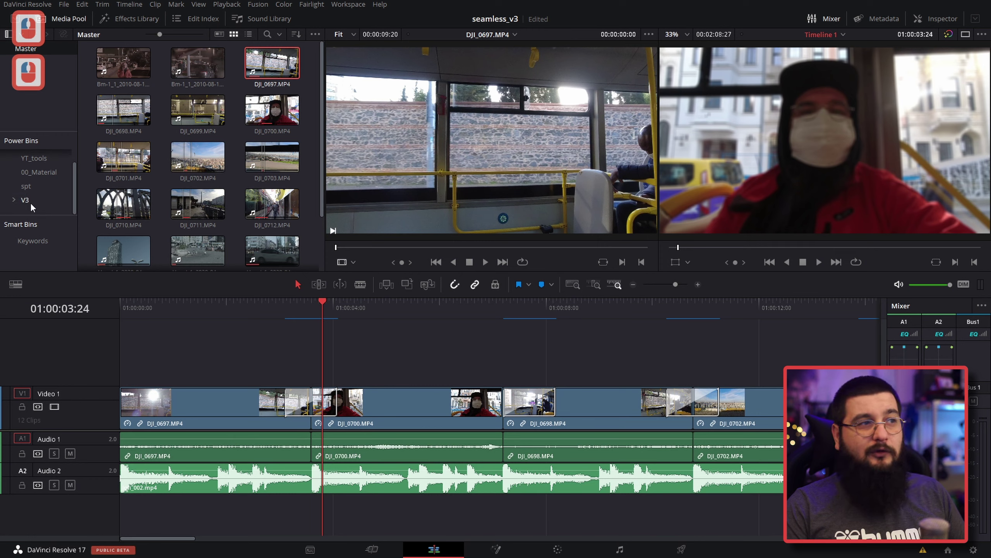
left_click(35, 207)
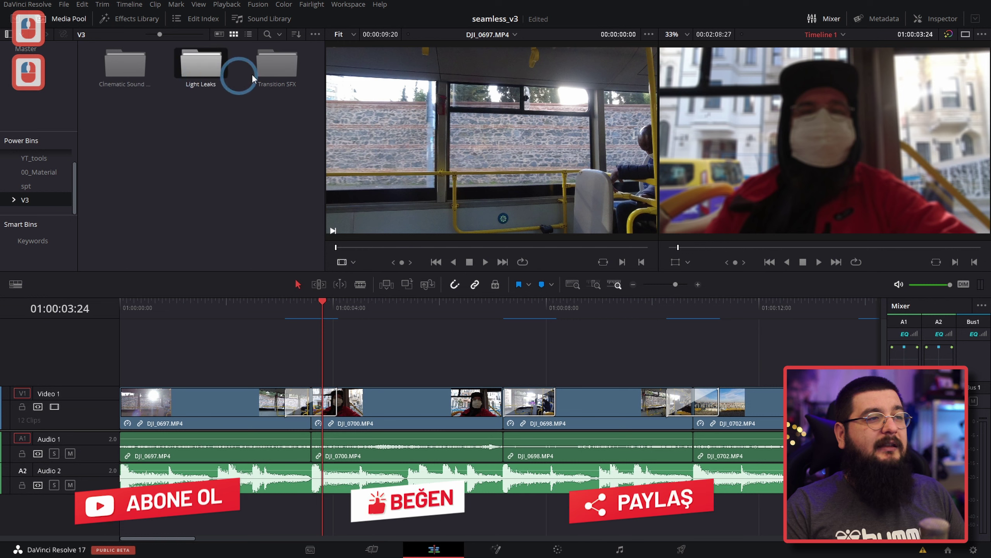
left_click(278, 73)
left_click(218, 148)
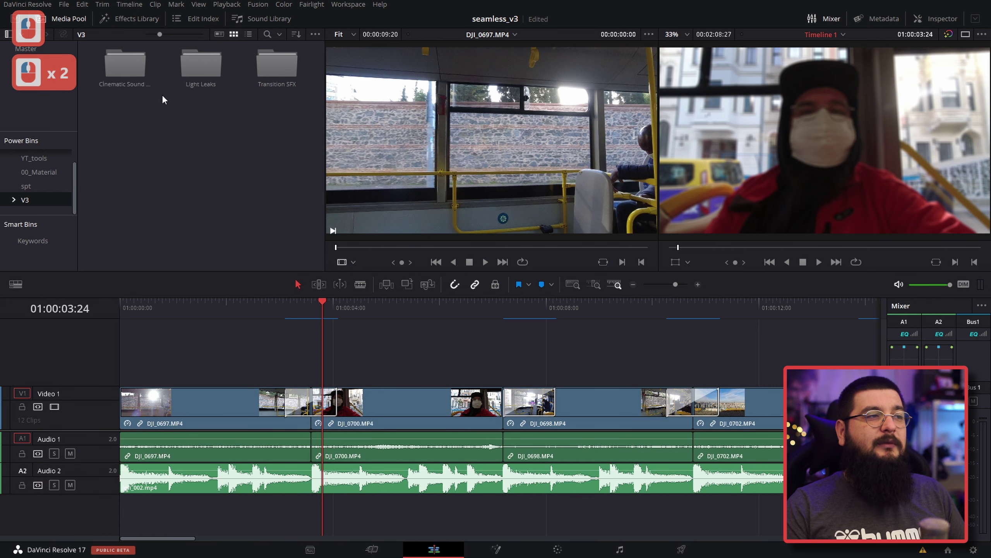
Step: Look inside a sound-effects folder, then return to the asset folders with Light Leaks and Transition SFX
double_click(118, 67)
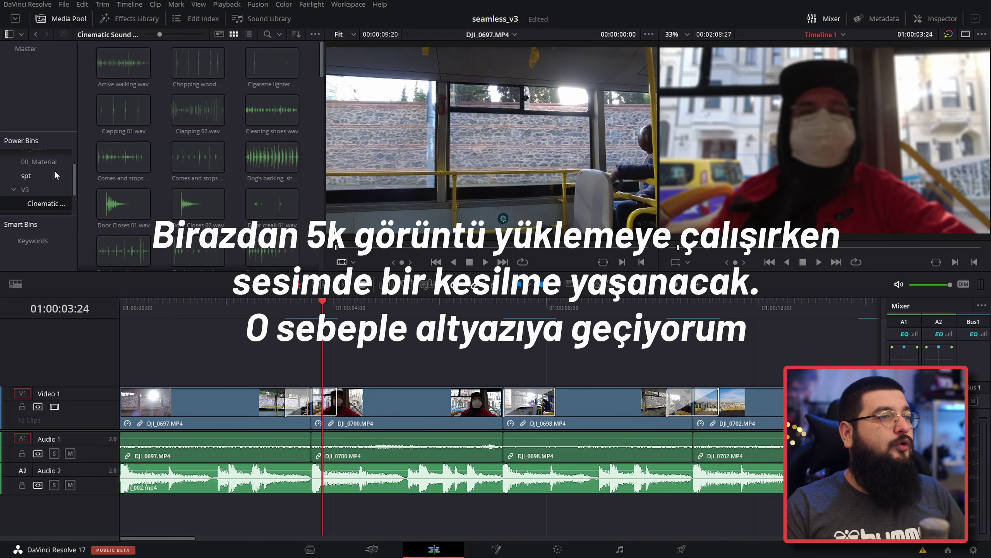
left_click(36, 37)
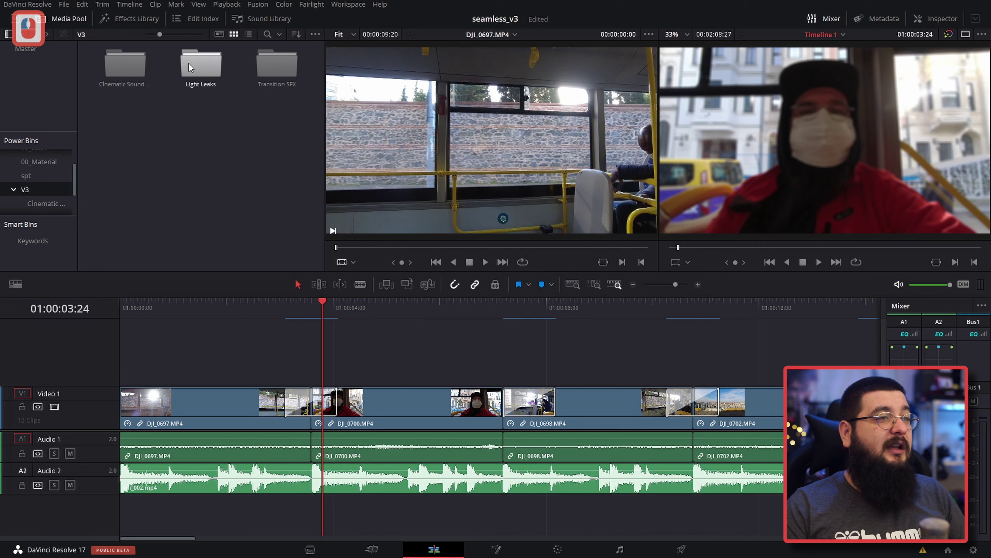
Step: Open the Light Leaks folder to reach Light Leaks - 01.mp4 for Video 2
left_click(193, 67)
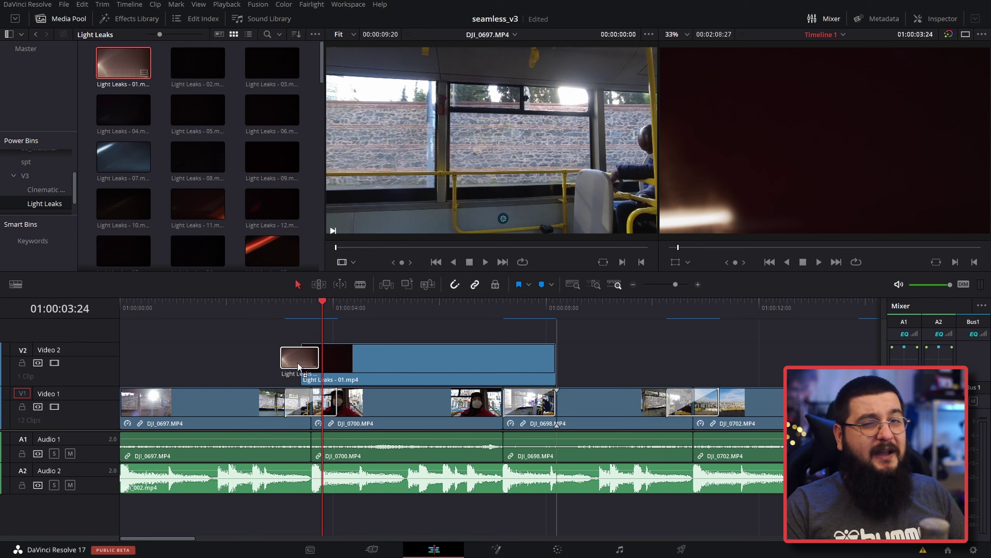
Step: Move the Light Leaks clip over the cut into DJI_0698, set Composite Mode to Add and play it back
left_click(282, 366)
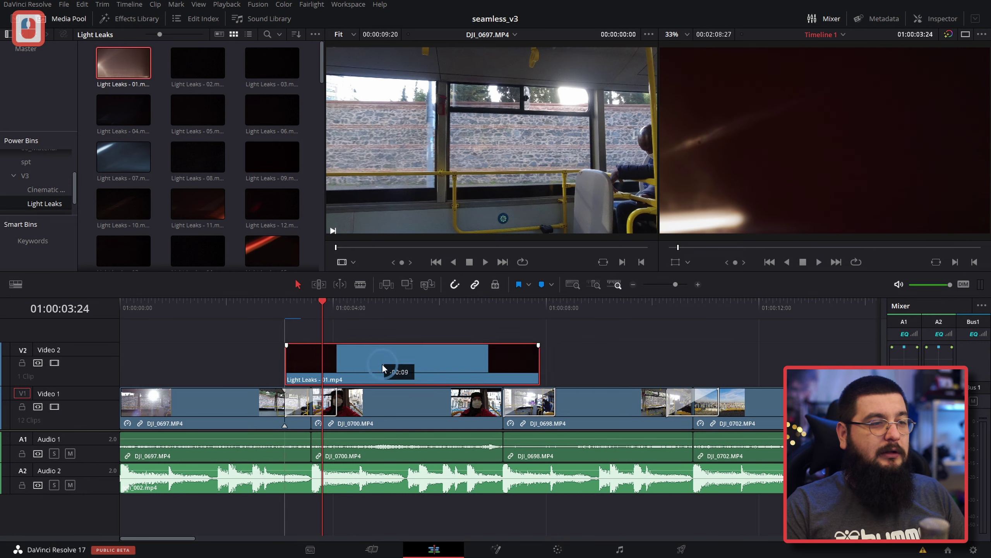
left_click(973, 12)
left_click(945, 20)
left_click(872, 221)
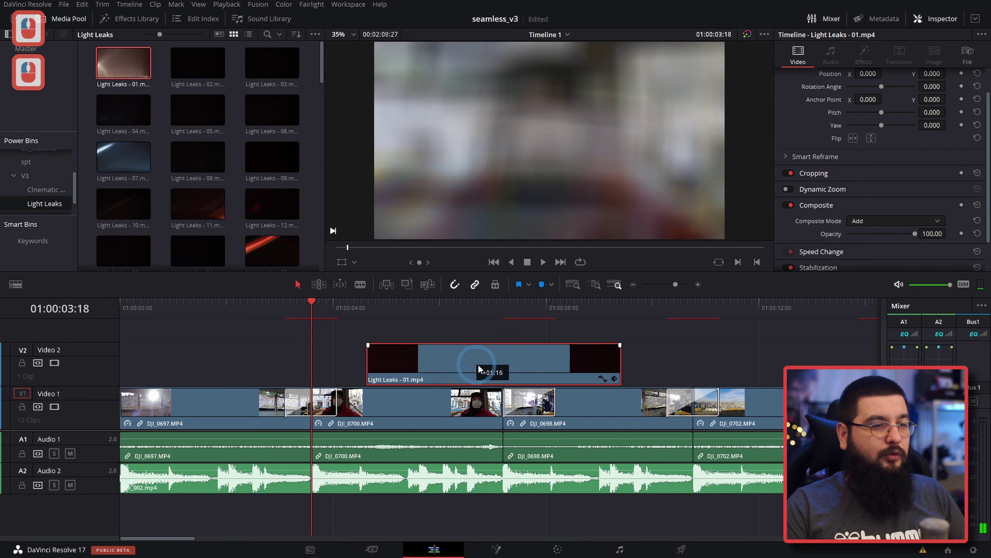
left_click(486, 368)
Step: Preview Light Leaks - 15 in dual viewer mode and select the Light Leaks - 01 clip on V2
left_click(390, 316)
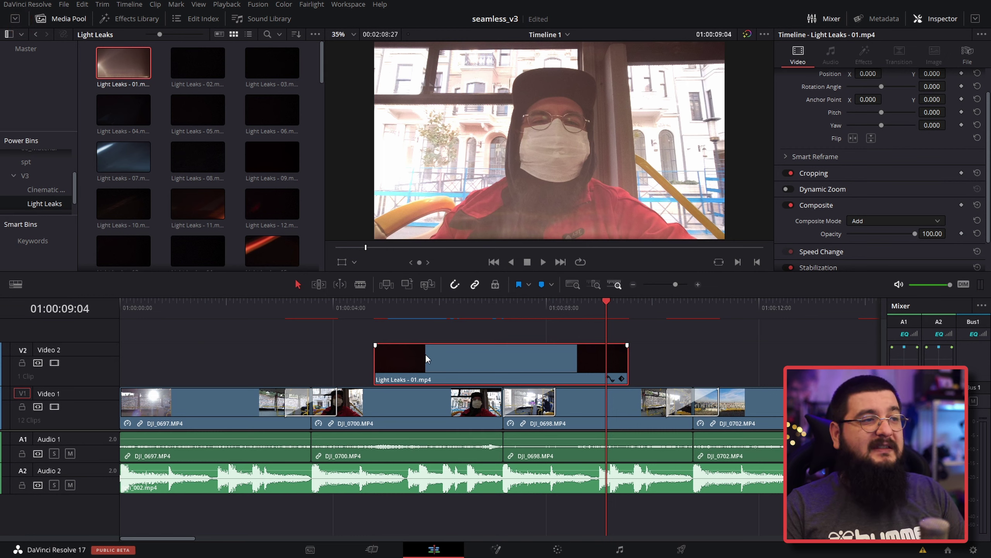
double_click(272, 260)
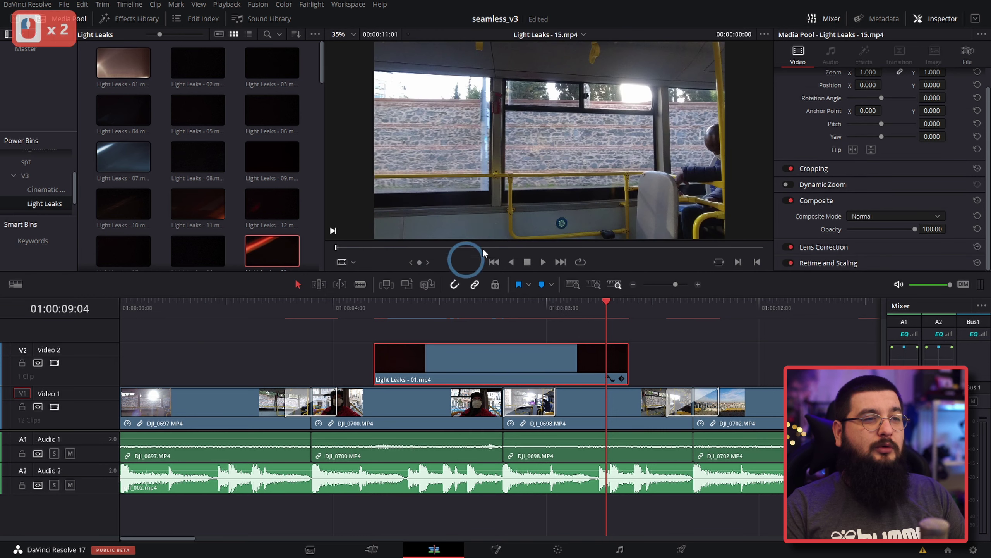
left_click(926, 31)
double_click(266, 261)
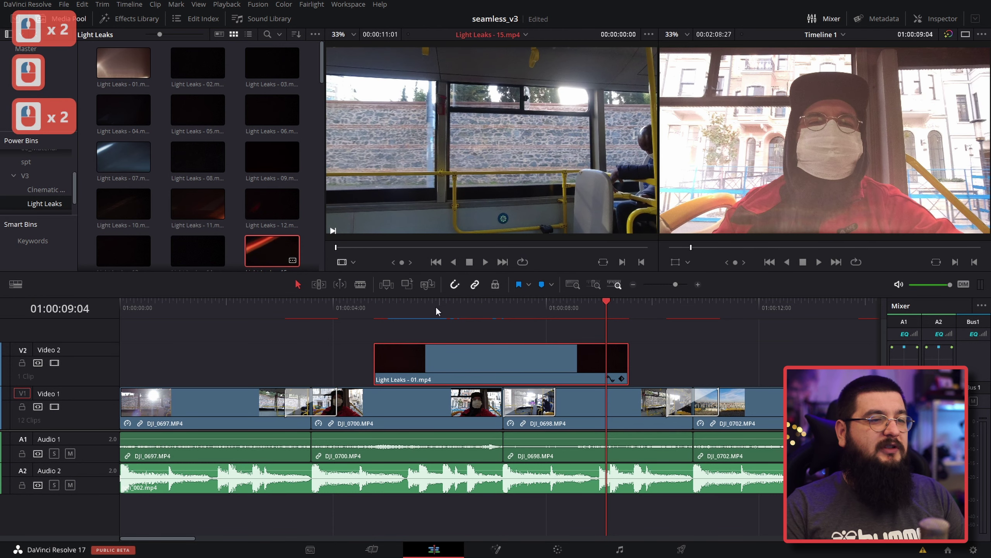
left_click(456, 368)
Step: Delete Light Leaks - 01 from V2 and preview the Light Leaks - 42 clip
key("q")
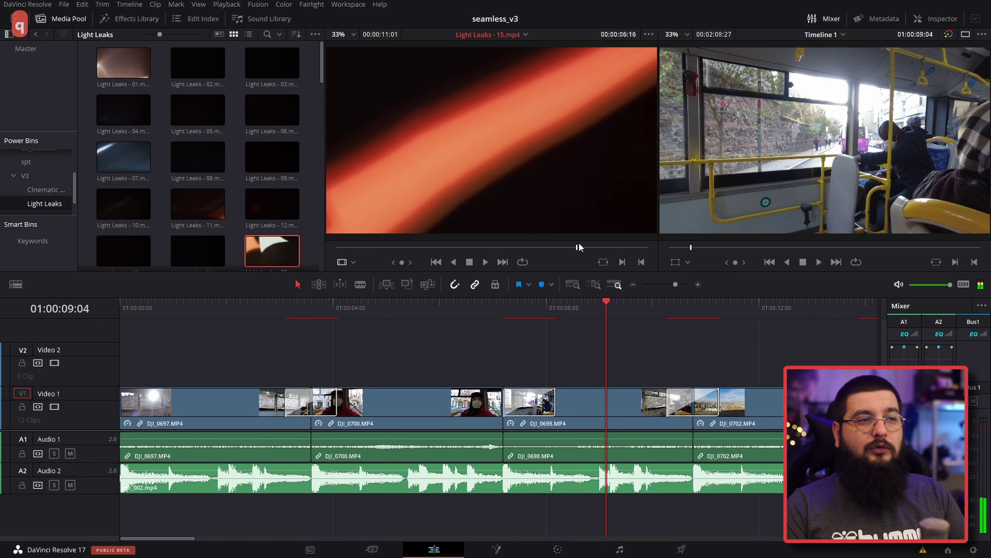
left_click(597, 246)
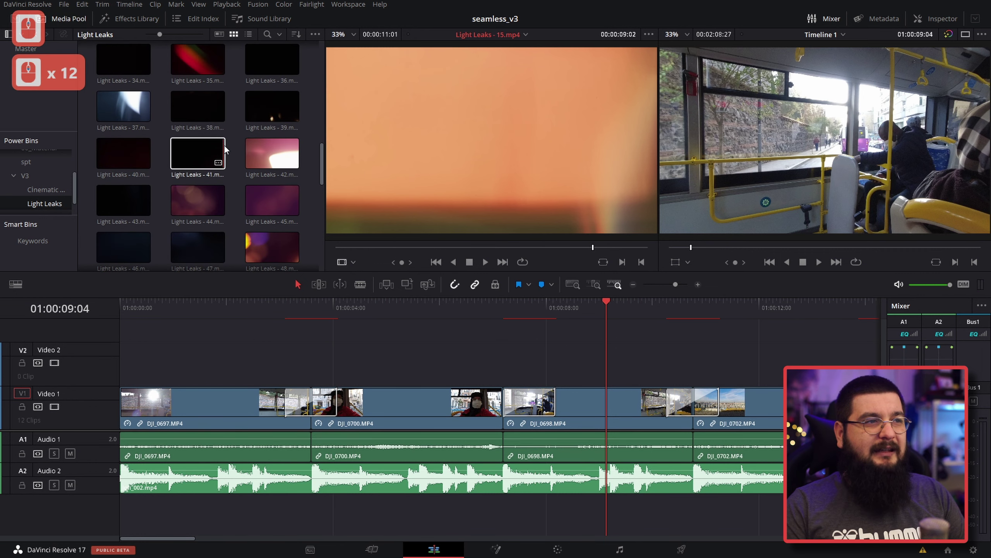
left_click(263, 159)
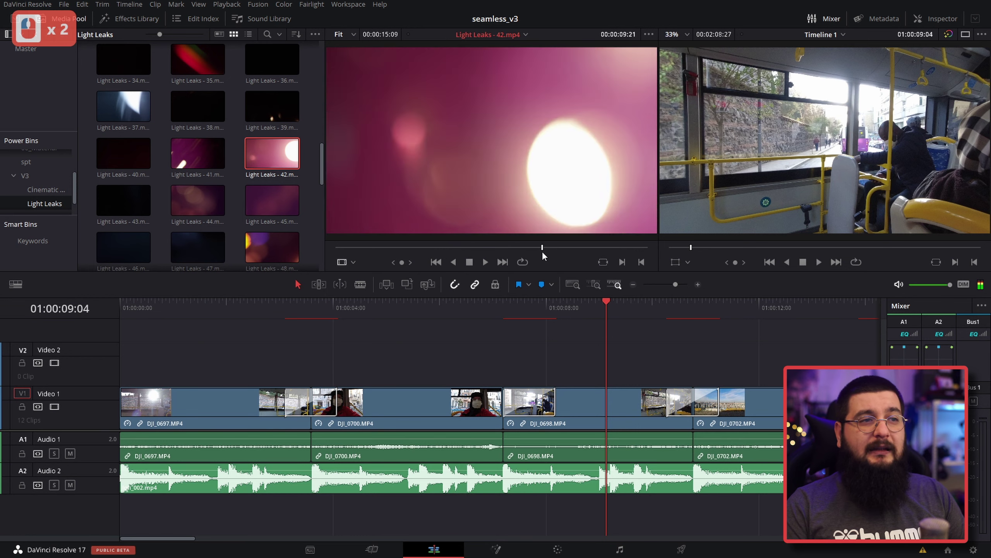
Step: Load Light Leaks 44 in the source viewer and show the Sound FX collection of audio clips
left_click(585, 253)
double_click(198, 201)
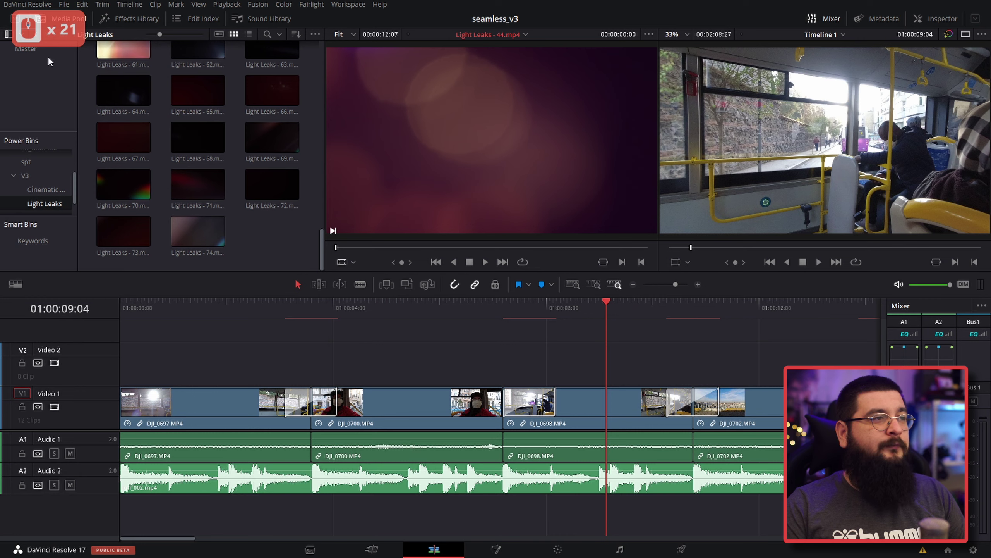
left_click(43, 38)
Step: Load Sound FX 01 (Left to Right) into the source viewer, audition it and scroll the whoosh list
left_click(269, 77)
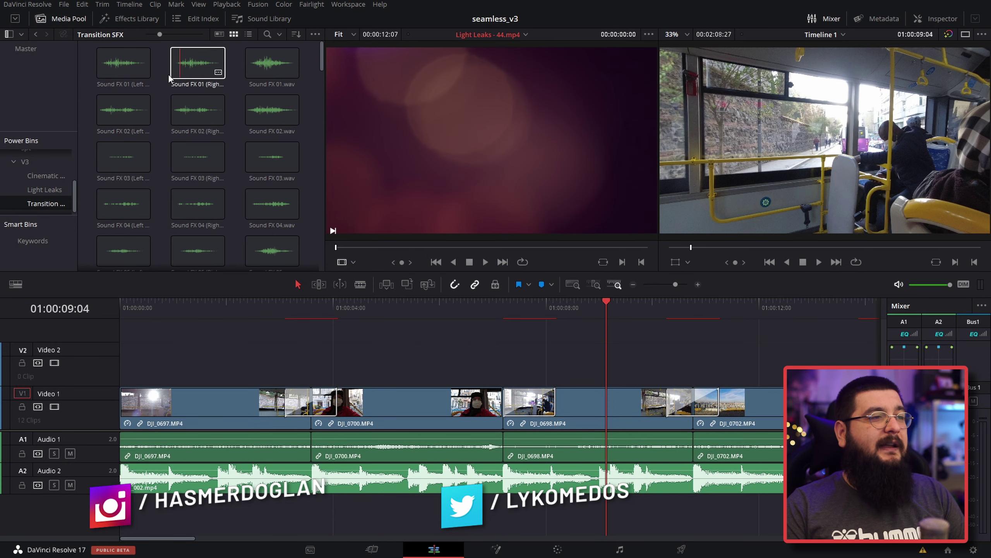
left_click(116, 70)
left_click(136, 73)
key("space")
key("space")
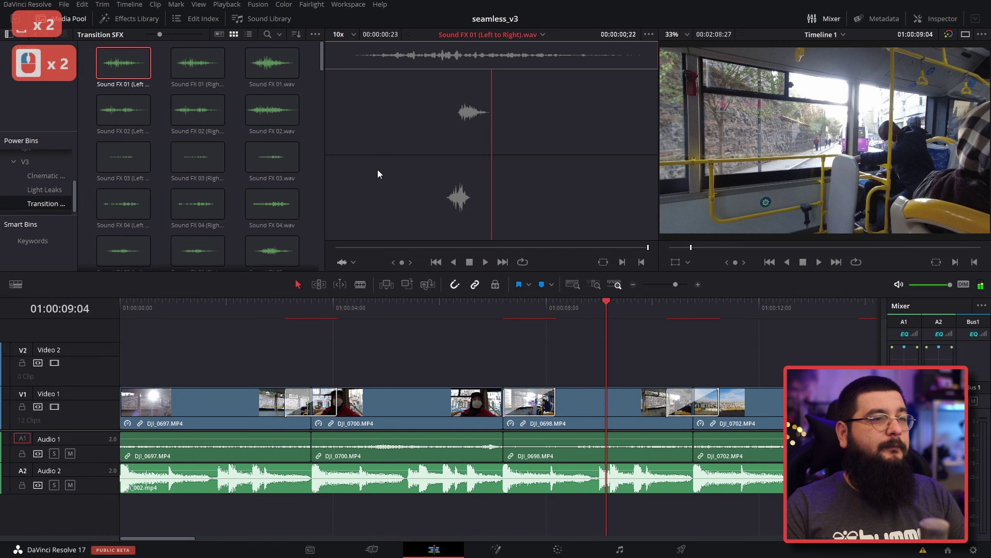
scroll("down", 3)
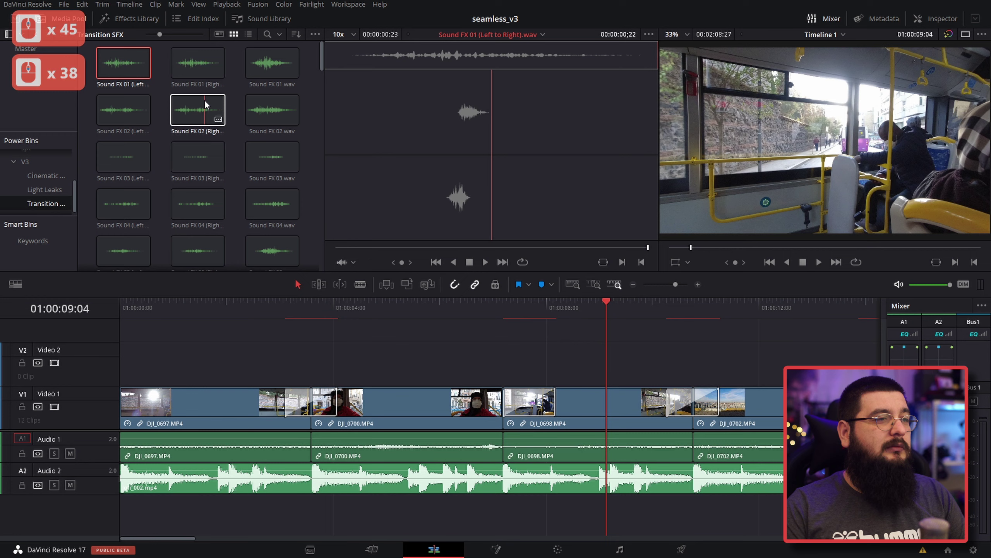
Step: Drop Sound FX 03.wav onto a new Audio 3 track under the first cut and play the transition twice
double_click(269, 160)
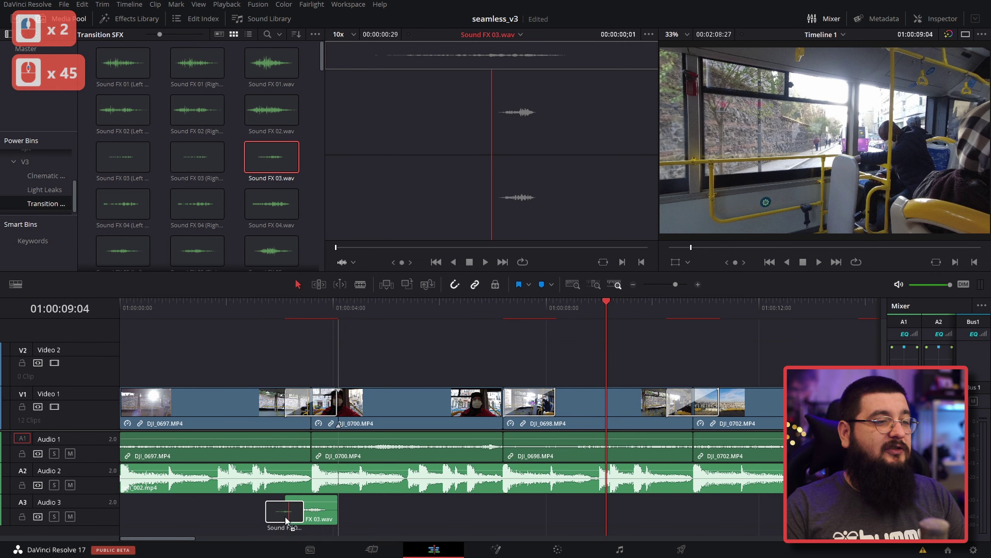
left_click(287, 520)
left_click(286, 315)
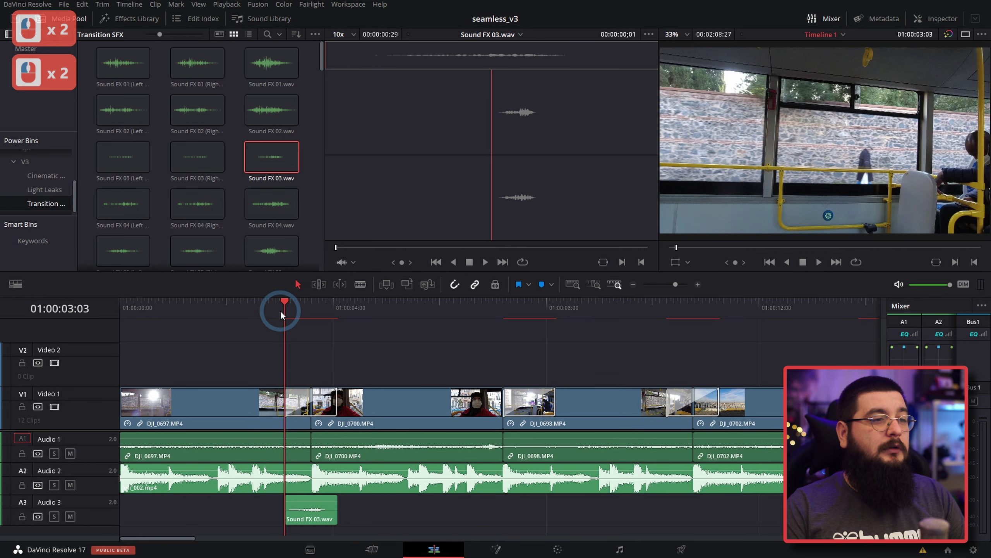
key("space")
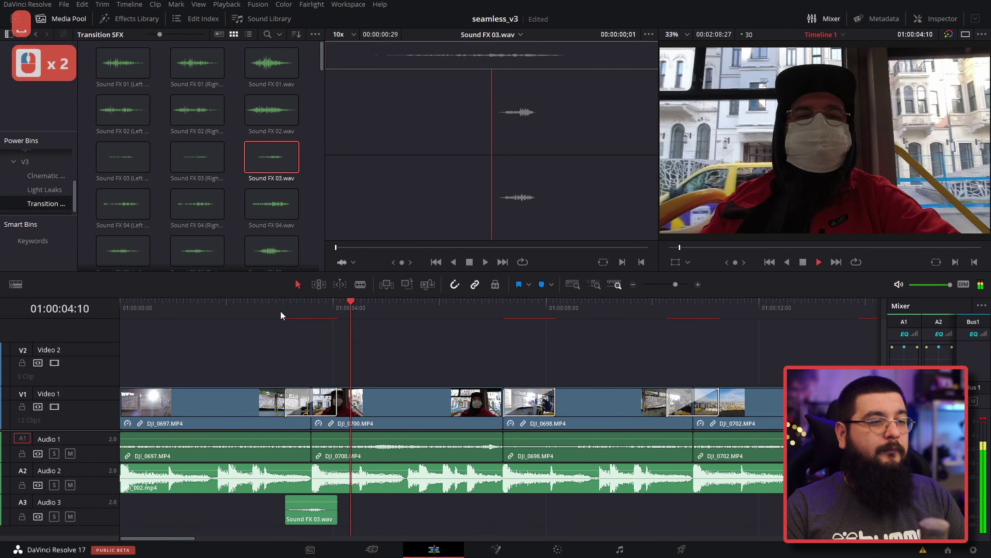
key("space")
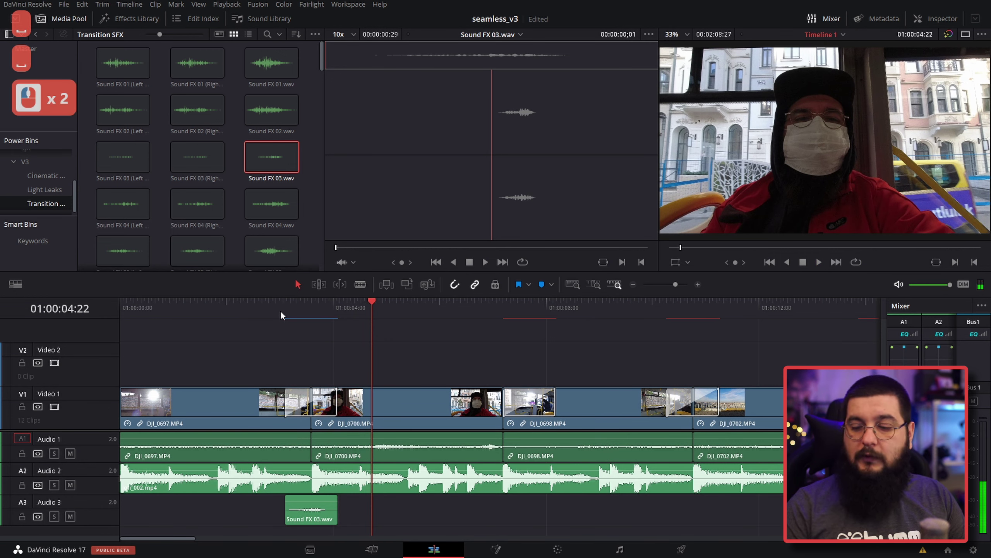
left_click(264, 311)
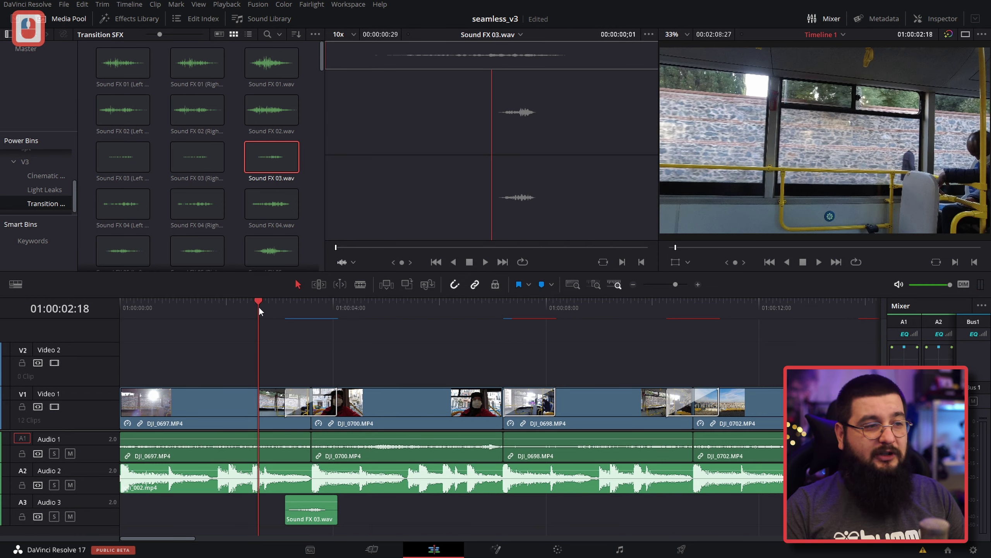
key("space")
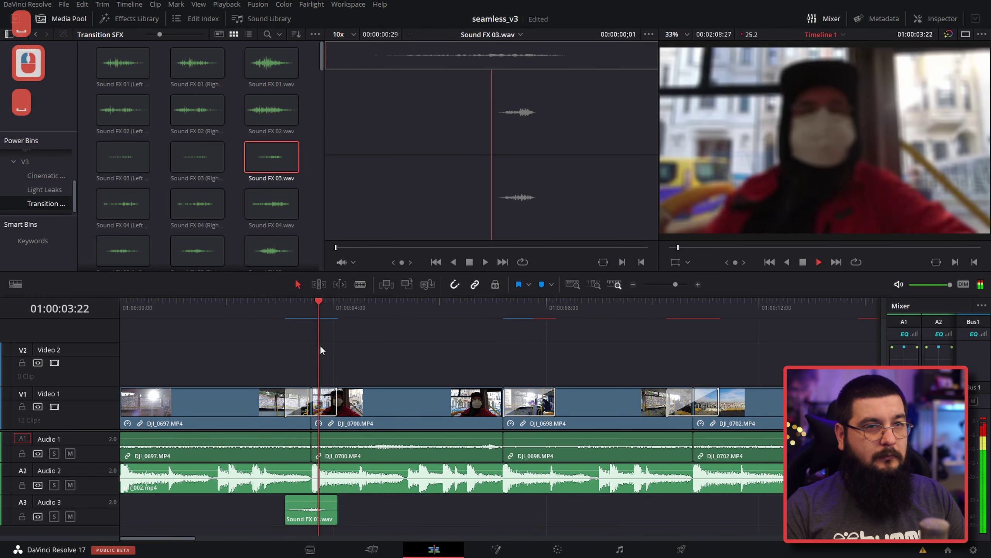
key("space")
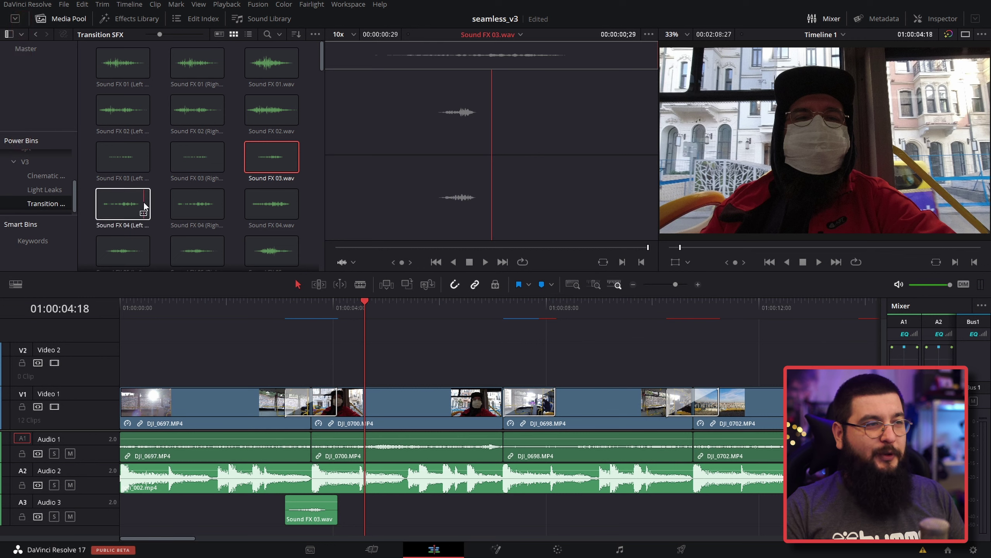
Step: Replace it with Sound FX 05.wav beneath the cut into DJI_0700 and replay from before the cut
left_click(260, 249)
left_click(282, 239)
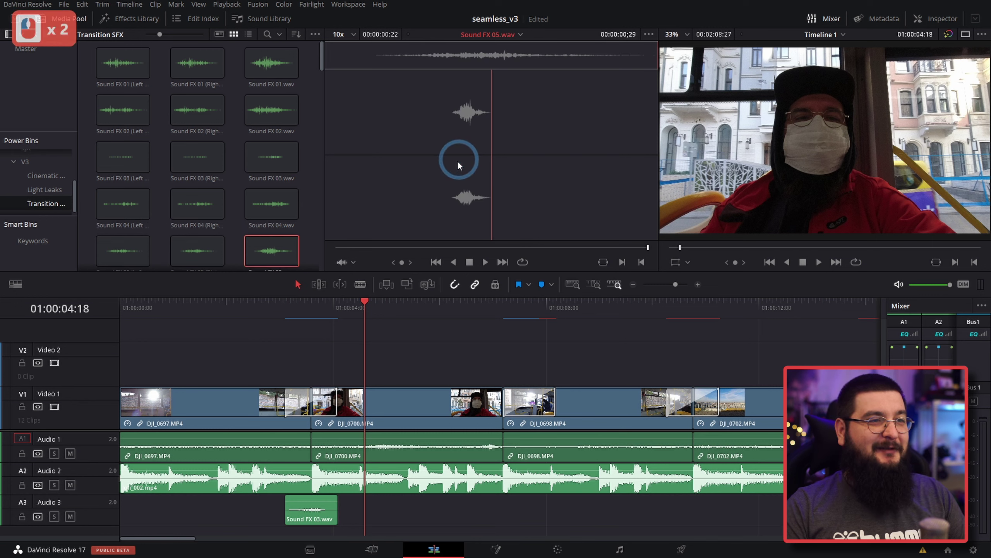
left_click(439, 175)
key("space")
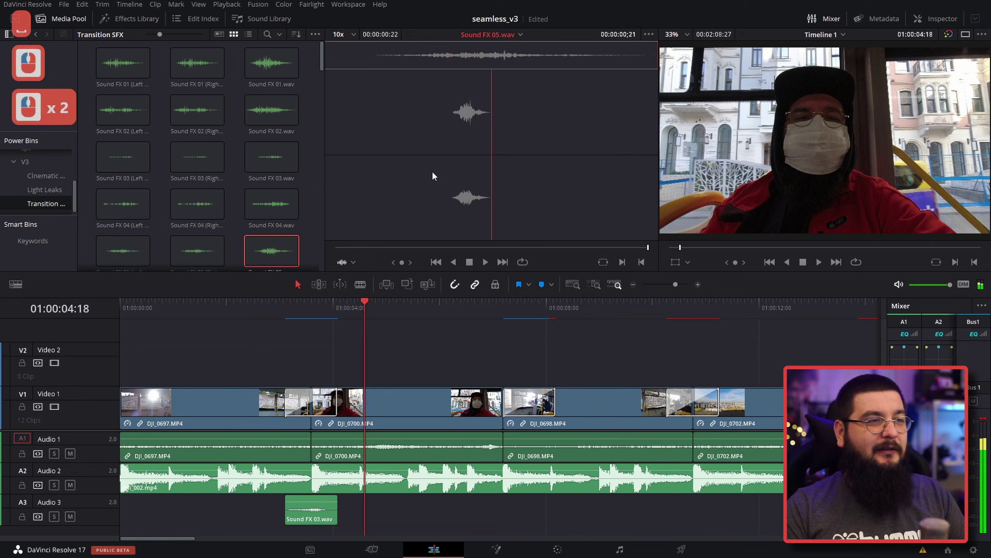
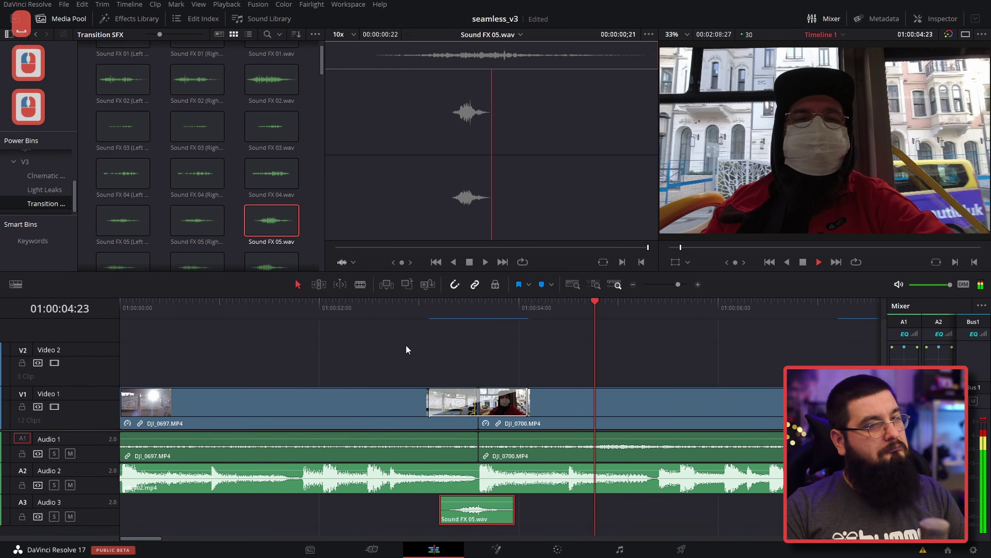
key("space")
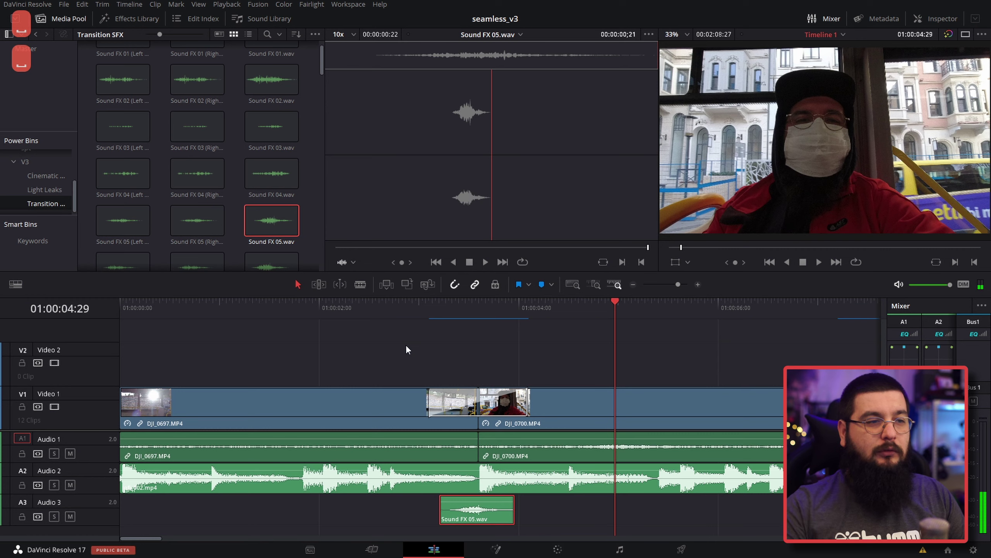
left_click(403, 311)
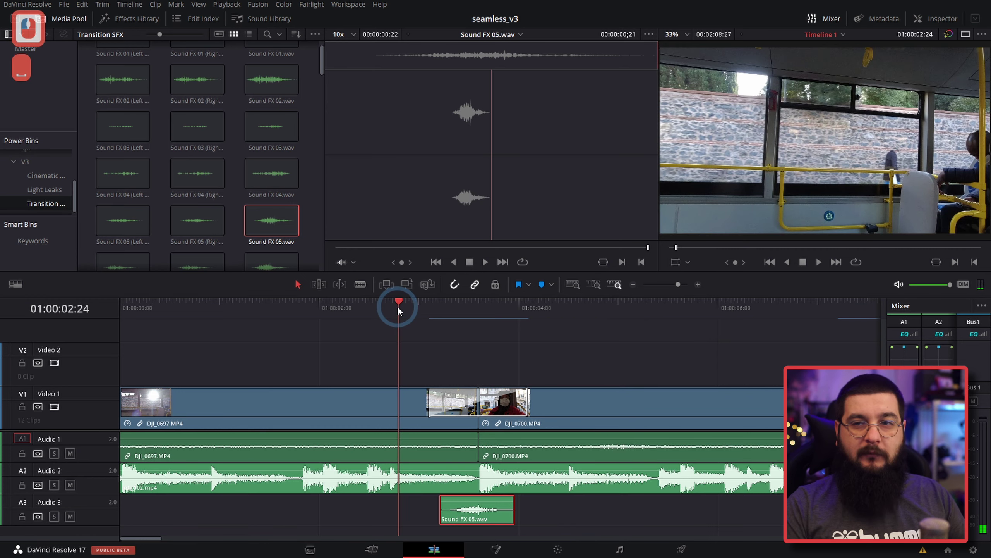
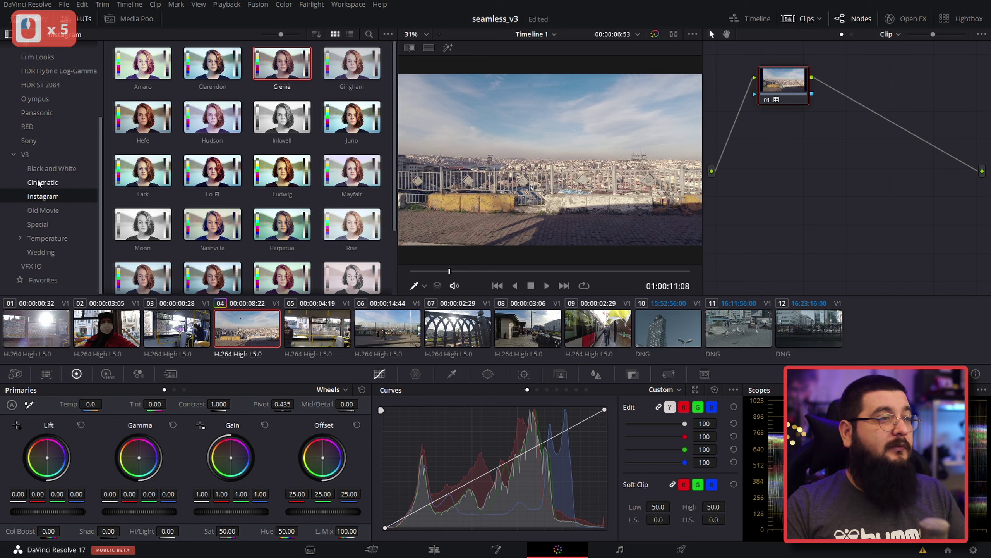
Step: Browse the Cinematic, Old Movie and other stylised look collections in the LUT browser
left_click(43, 176)
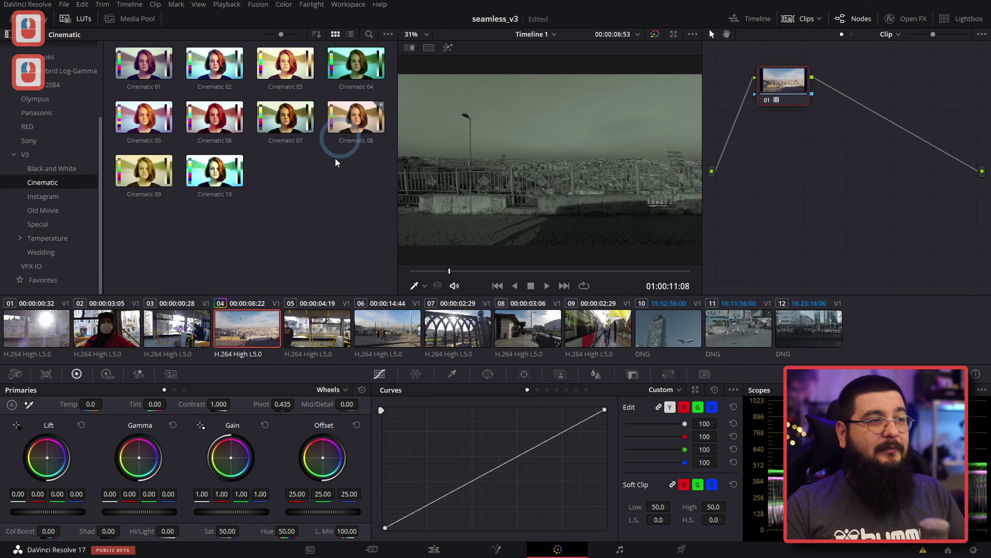
left_click(43, 198)
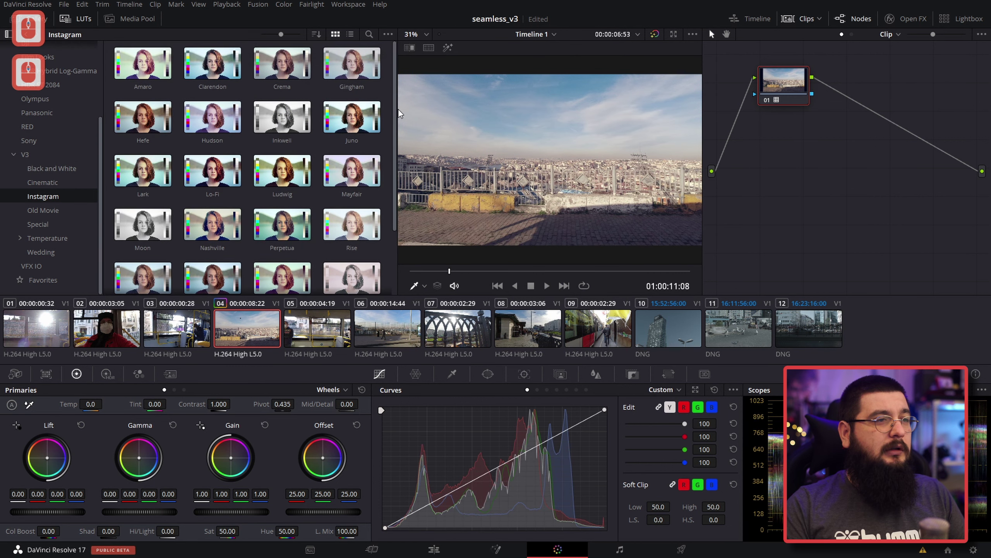
left_click(363, 186)
left_click(57, 217)
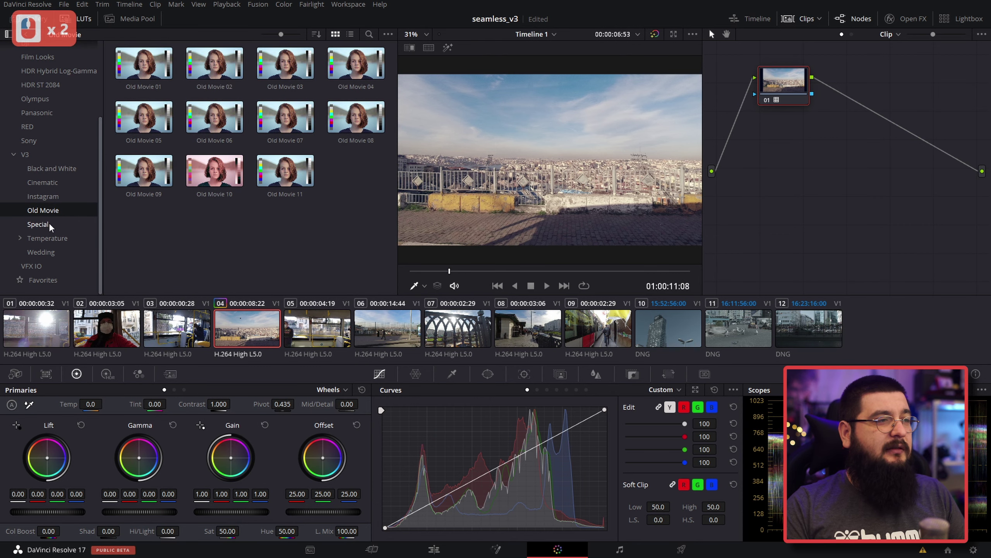
left_click(54, 227)
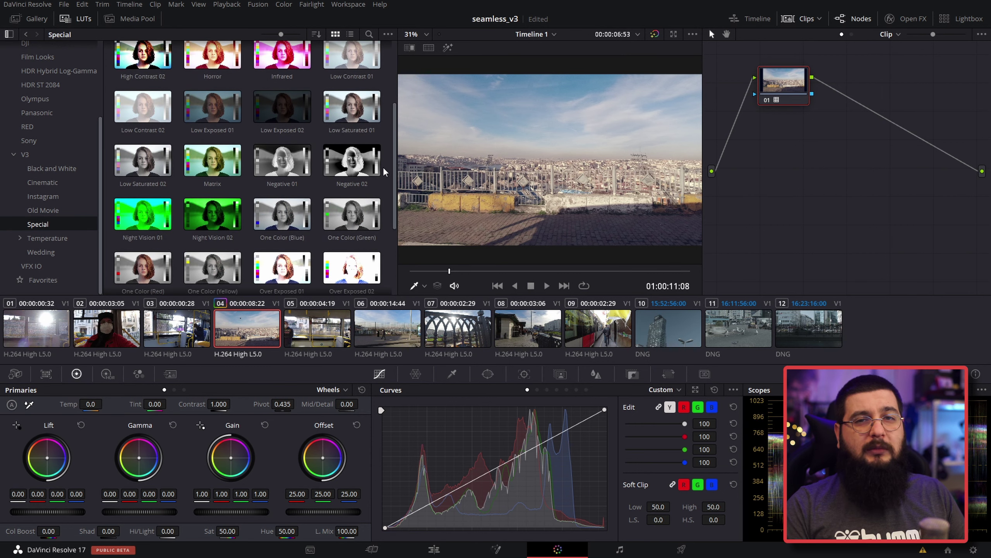
Step: Open Temperature's Cold and Warm look sets, then show the Wedding collection of ten looks
left_click(379, 209)
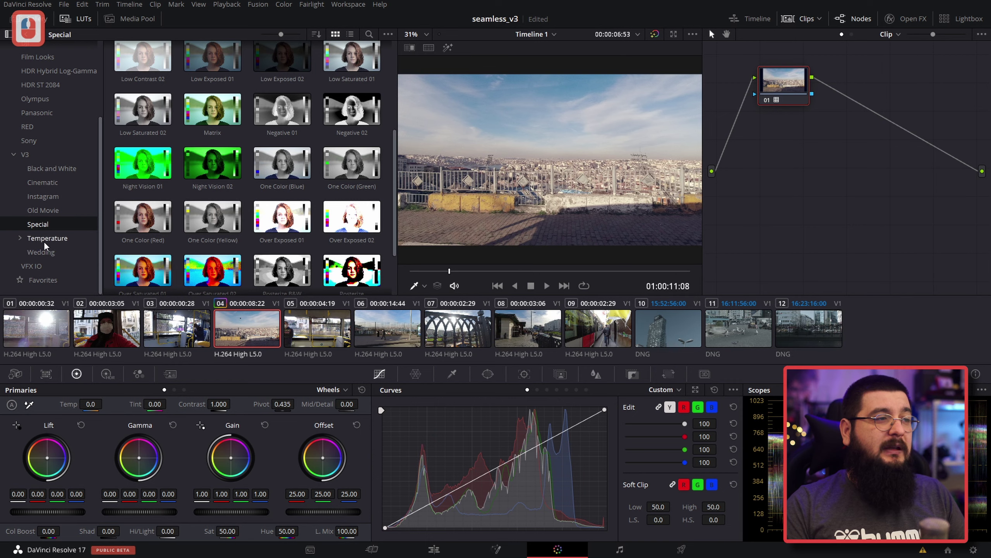
double_click(151, 71)
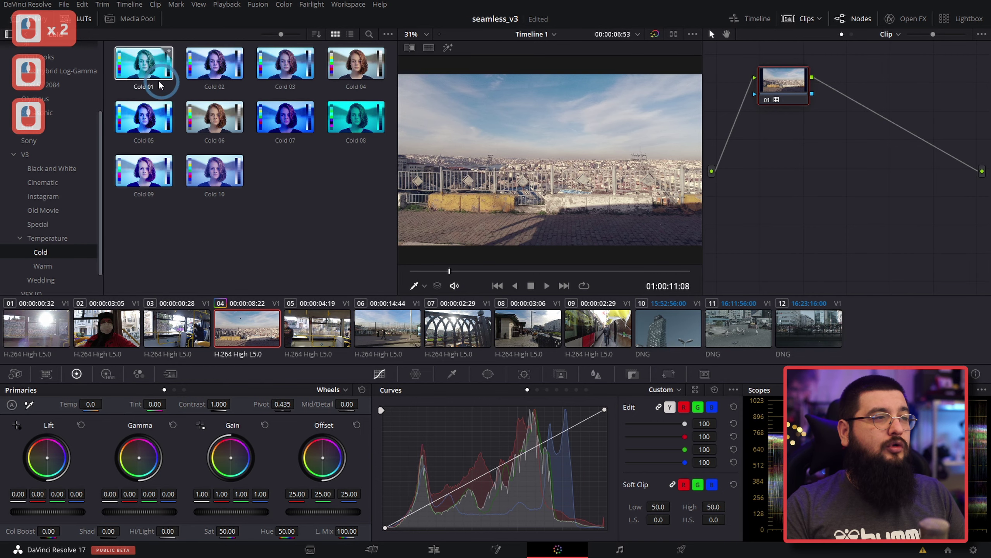
left_click(33, 40)
double_click(203, 69)
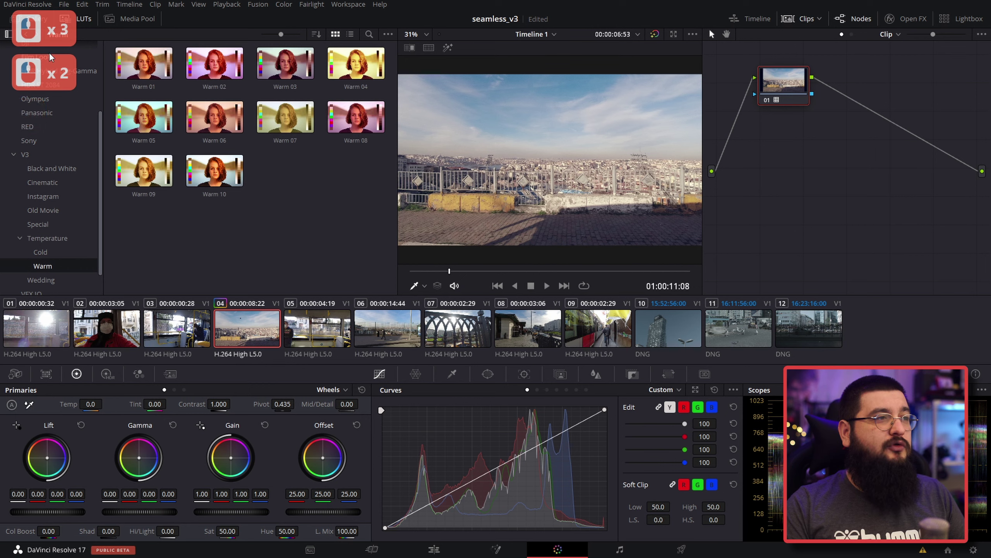
left_click(31, 39)
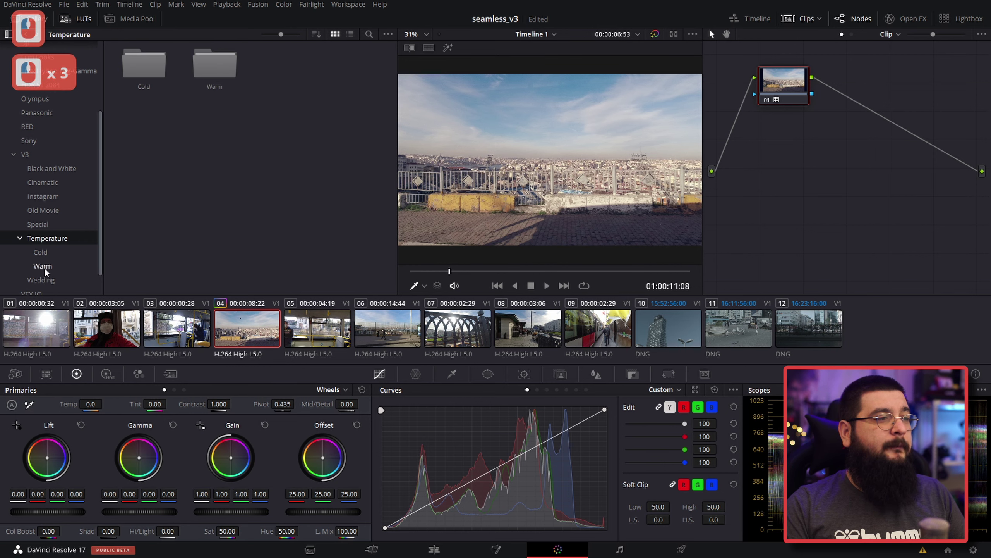
left_click(47, 282)
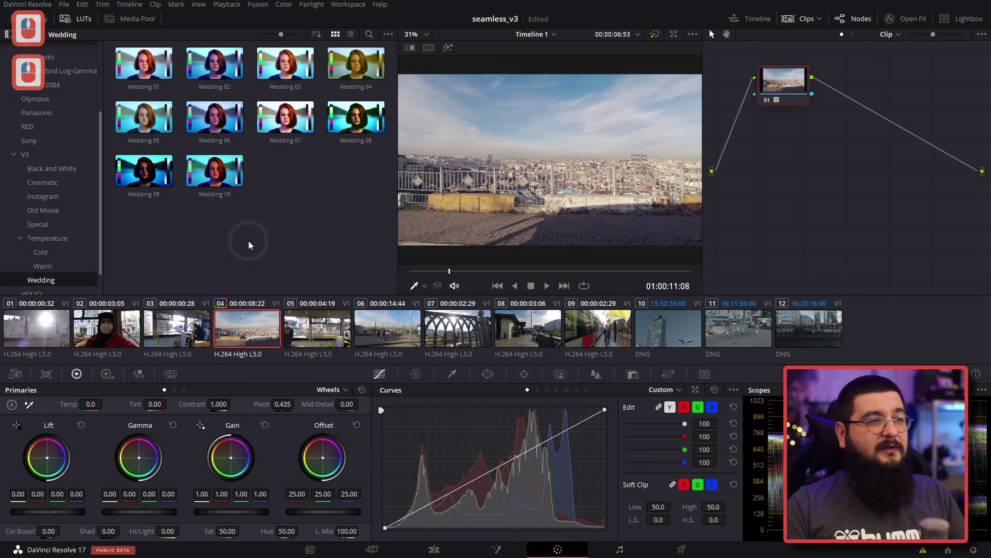
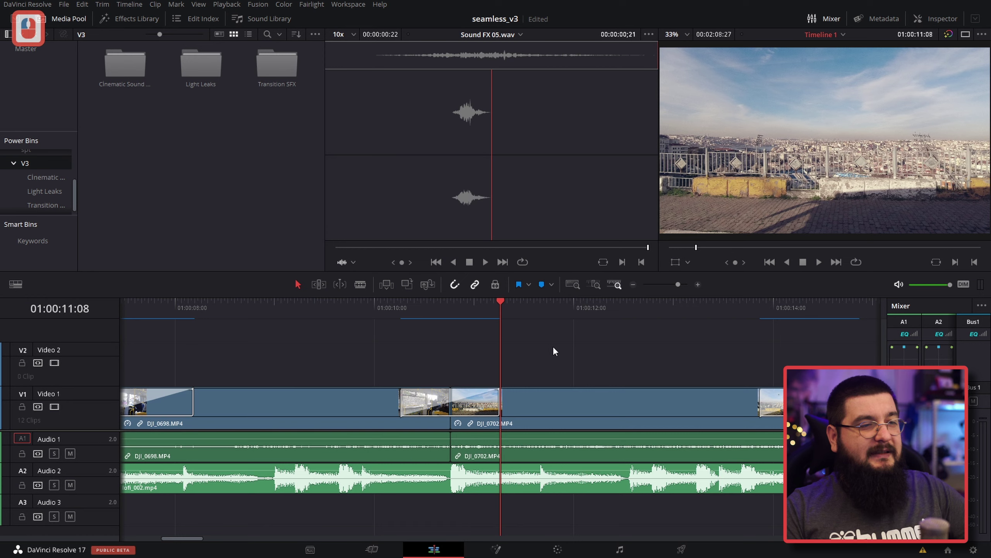
Step: Fit Timeline 1 in view on the Edit page and show the Media Pool clips
left_click(557, 349)
key("z")
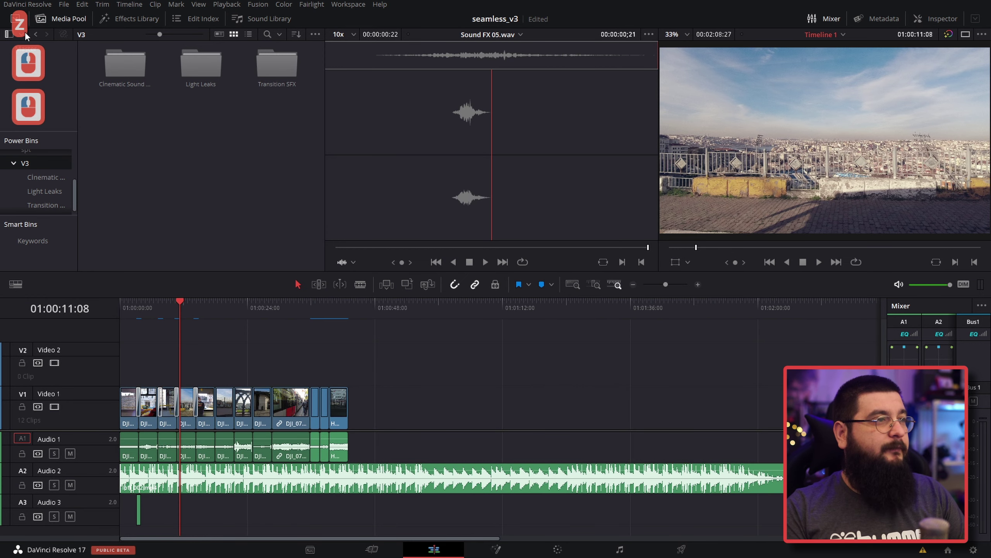
left_click(41, 54)
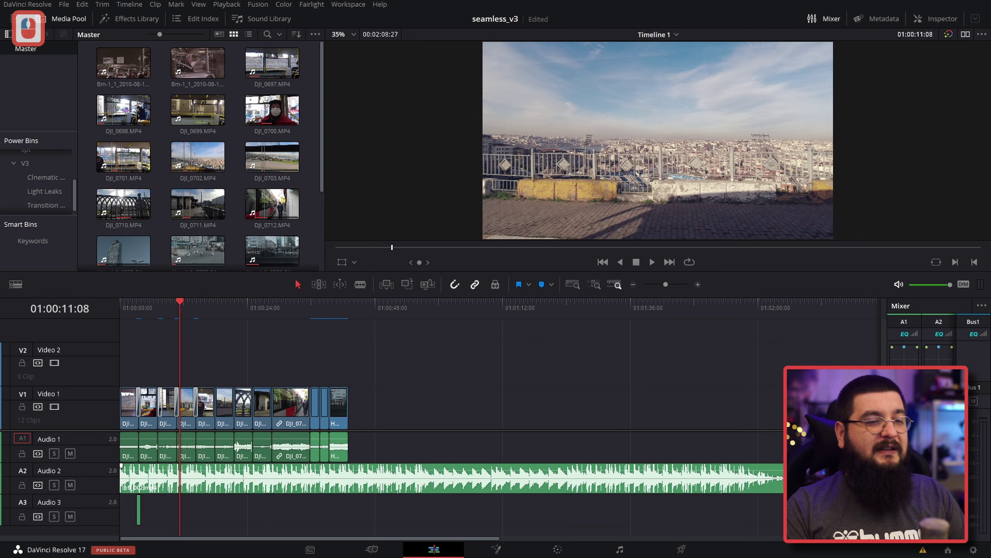
double_click(301, 360)
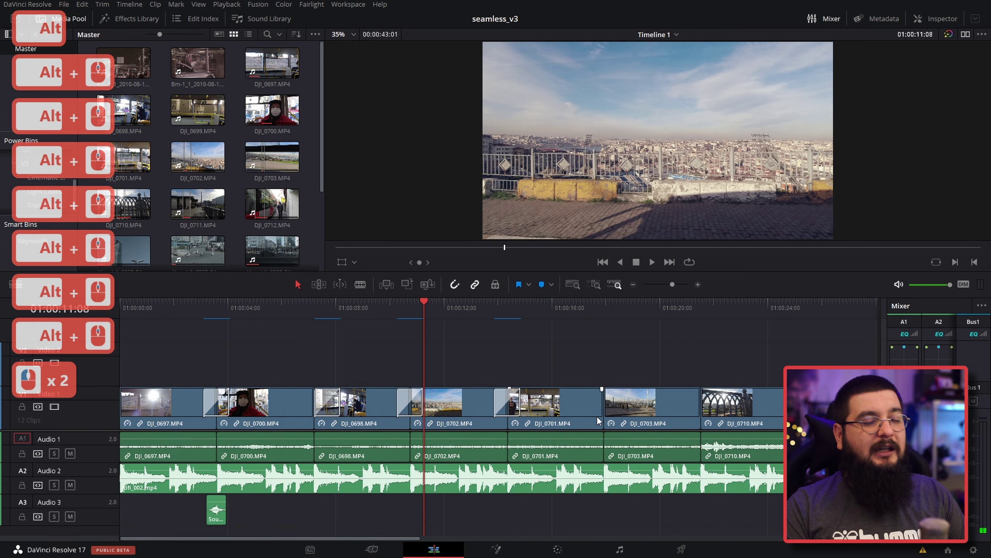
Step: Show the Effects Library and preview several cuts between the bus clips
left_click(121, 24)
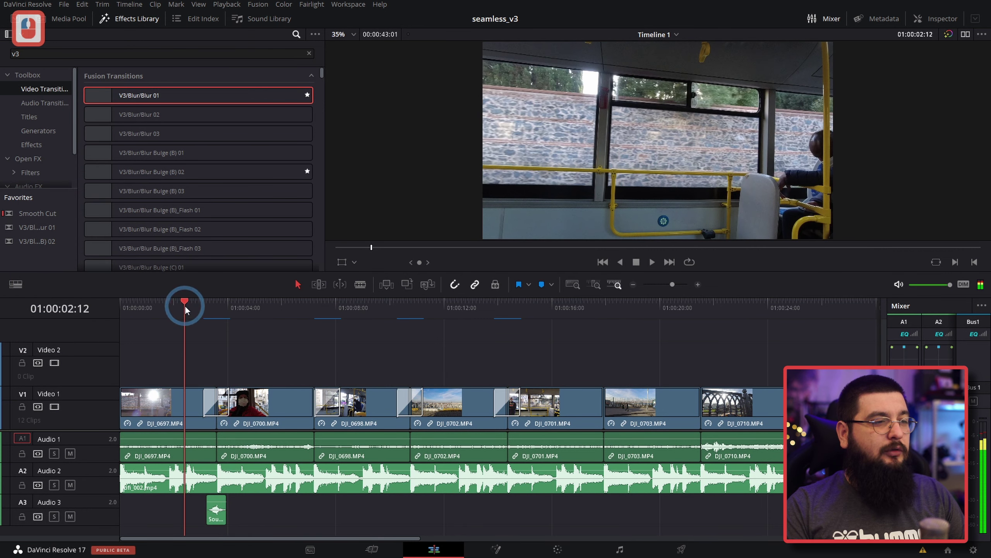
key("space")
left_click(202, 307)
key("space")
left_click(315, 311)
key("space")
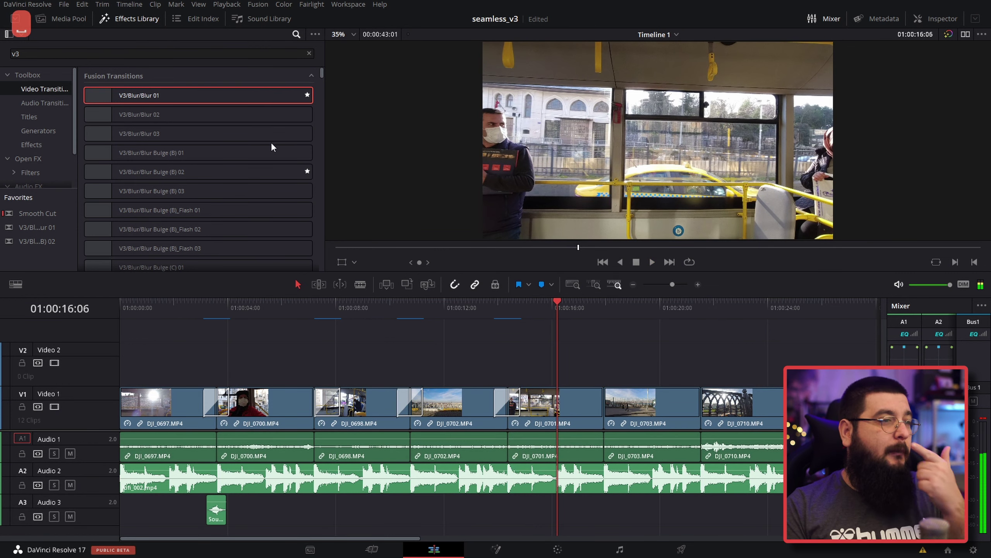
Step: Place Blur Bulge (B)_Flash 03 on the DJI_0701/DJI_0703 cut and play it back
middle_click(276, 147)
middle_click(276, 147)
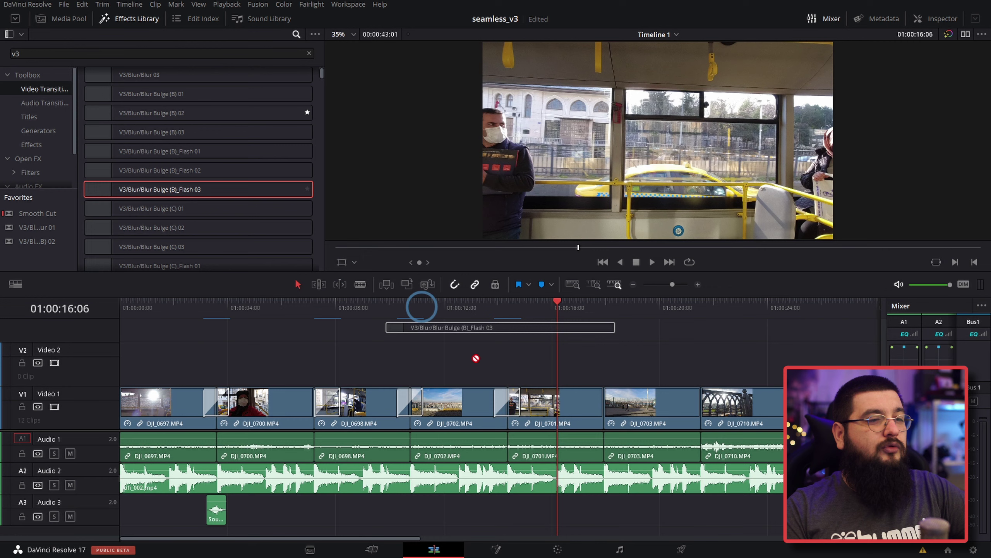
left_click(606, 409)
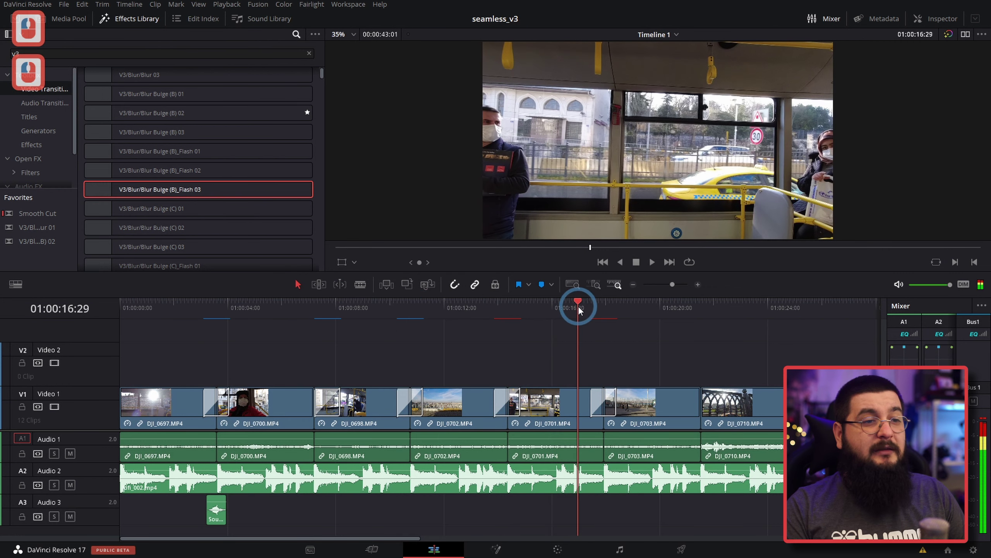
left_click(583, 310)
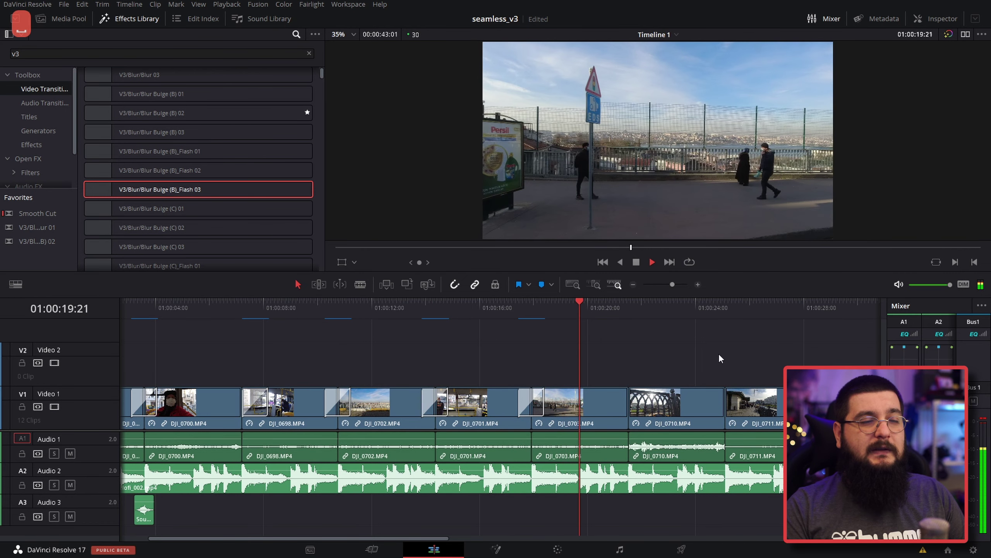
Step: Place Blur Horizontal 01 from the Effects Library on the cut into DJI_0710
key("space")
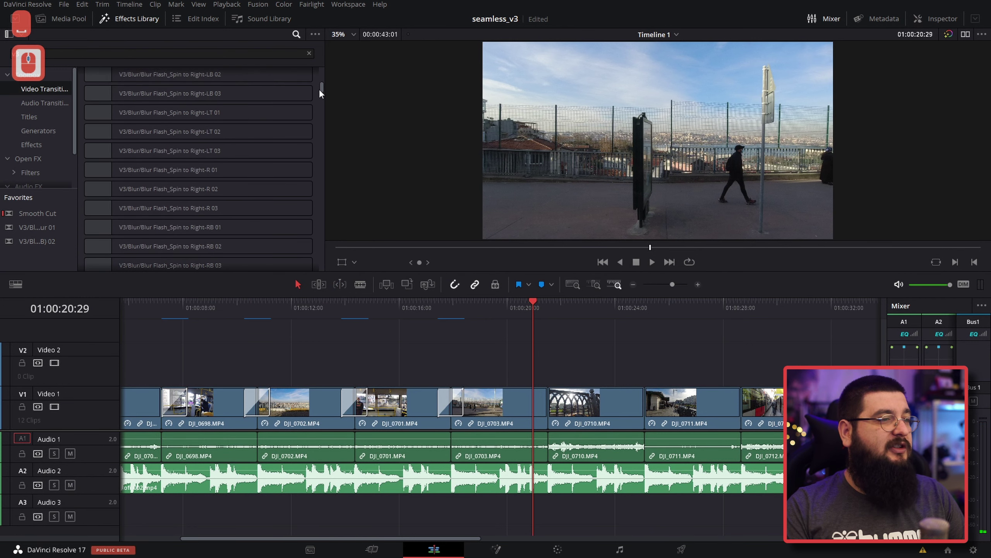
left_click(321, 94)
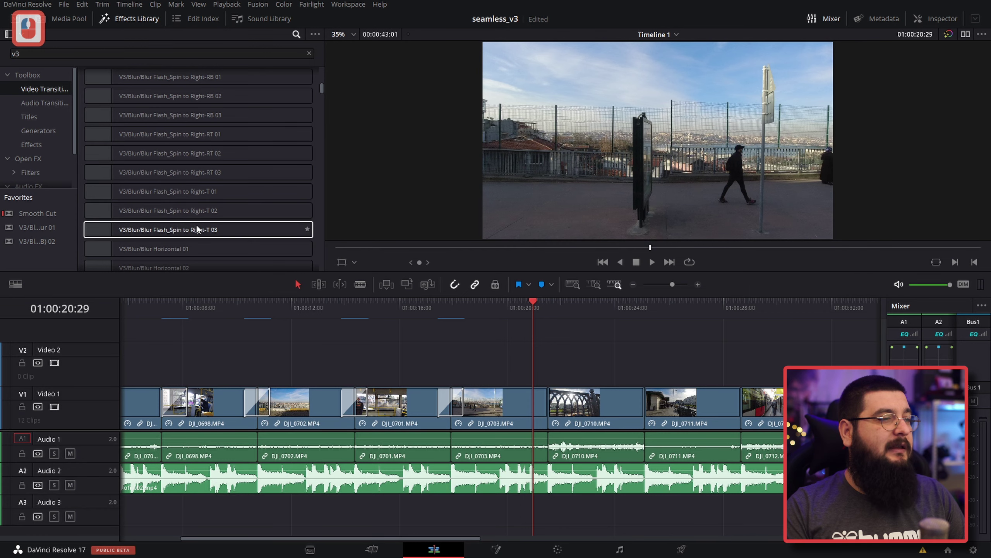
left_click(188, 221)
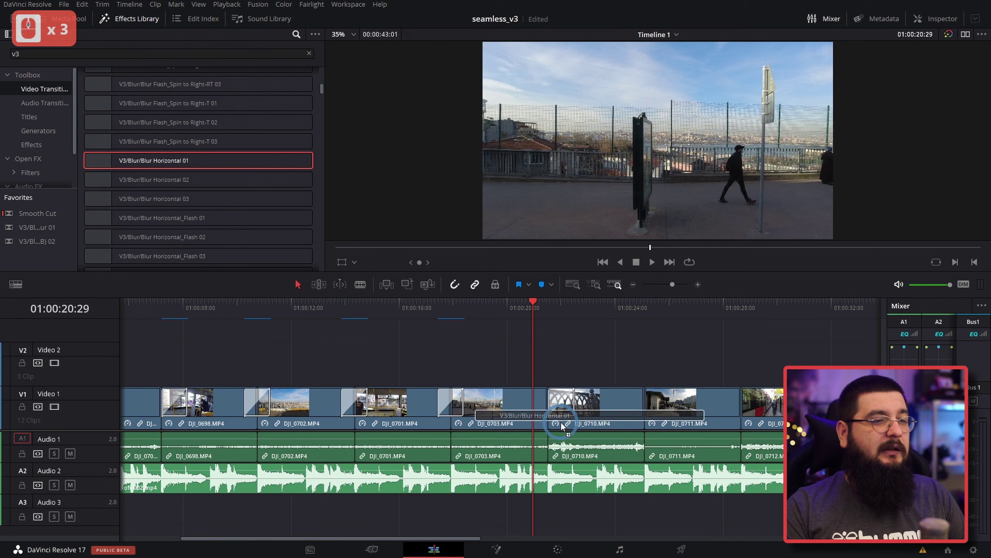
left_click(550, 413)
Step: Play back the Blur Horizontal 01 transition, then stop
left_click(521, 310)
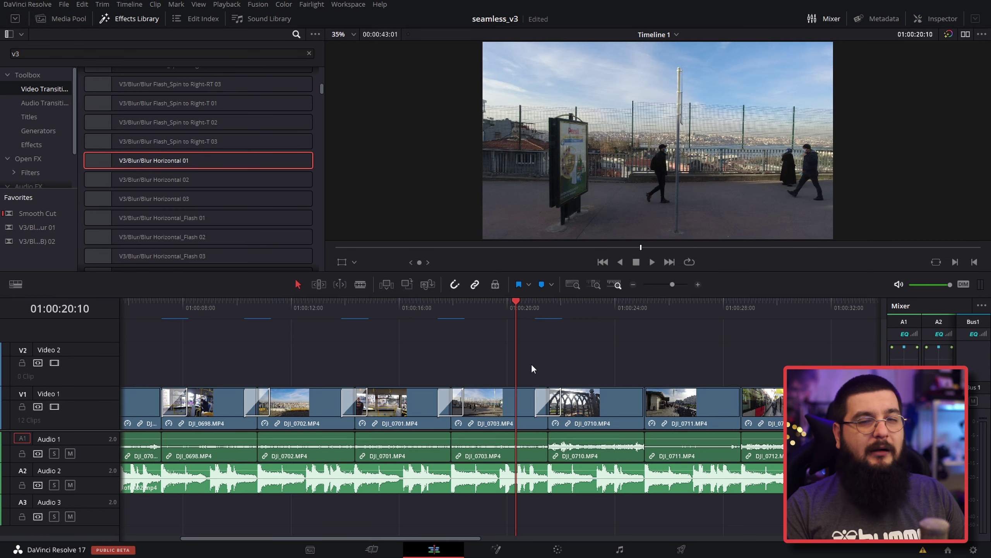
left_click(577, 359)
key("space")
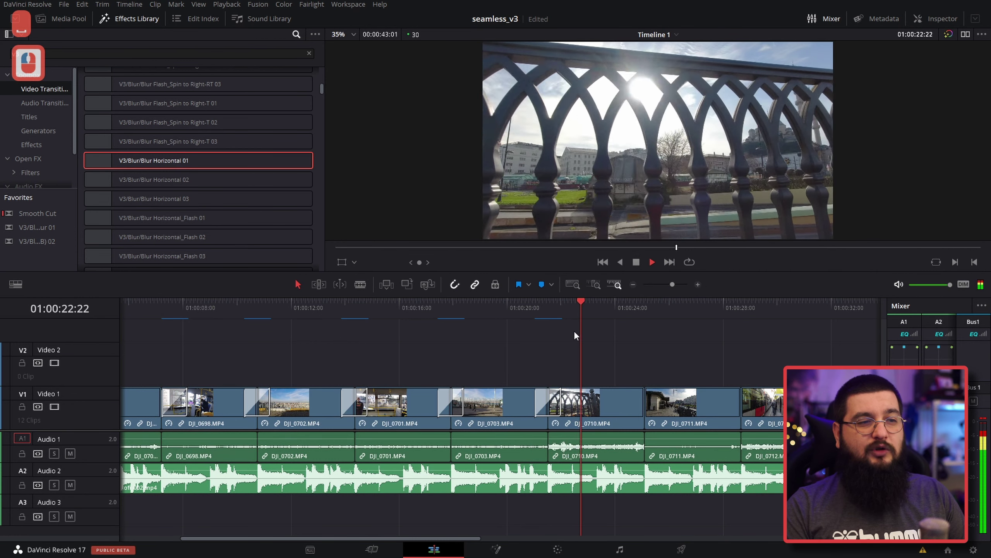
key("space")
scroll("down", 3)
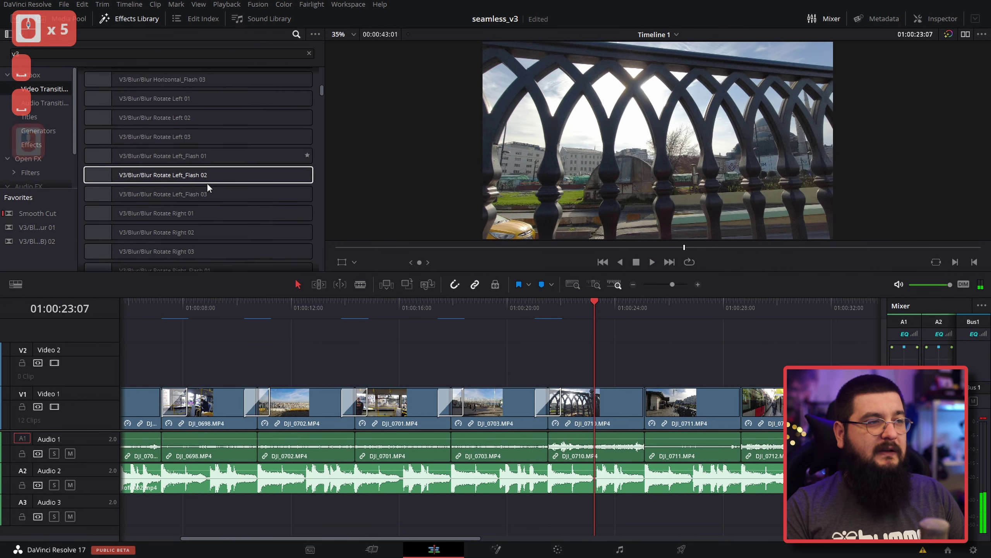